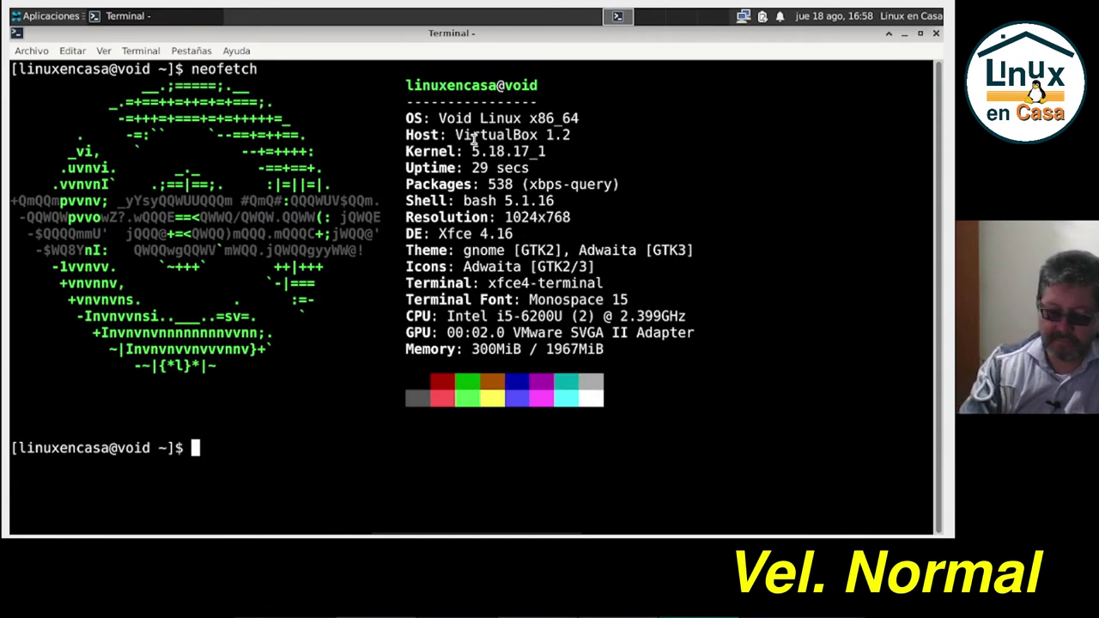
Run free -h to report memory and swap usage below the neofetch summary
type("ree")
type("'h")
key("Return")
key("Return")
Run df -h to list disk usage of every mounted filesystem
type("f")
type("'h")
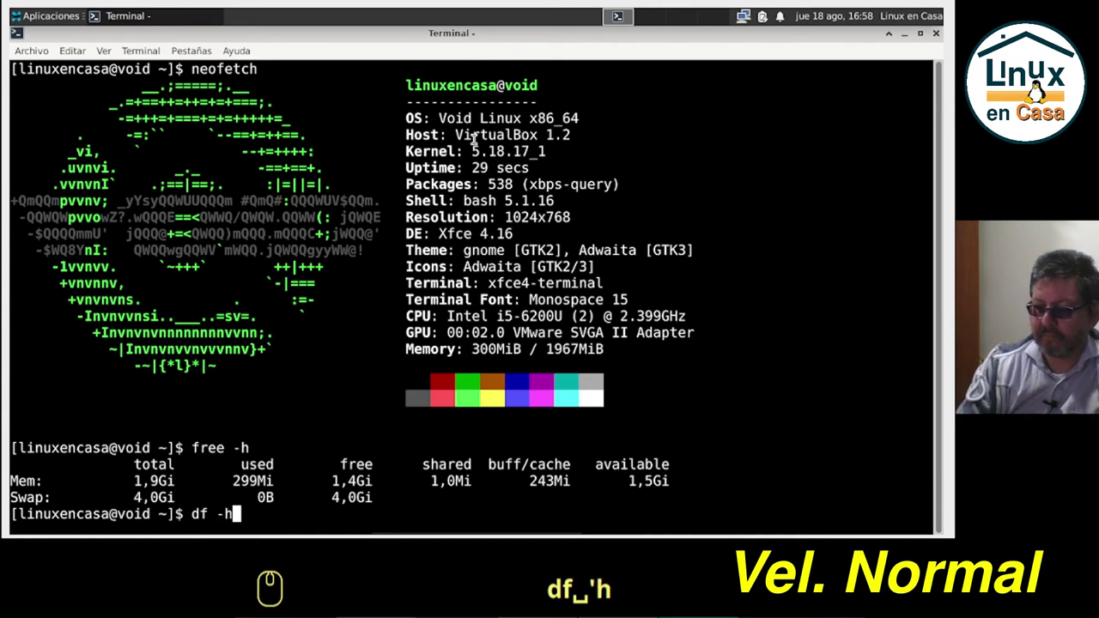
key("Return")
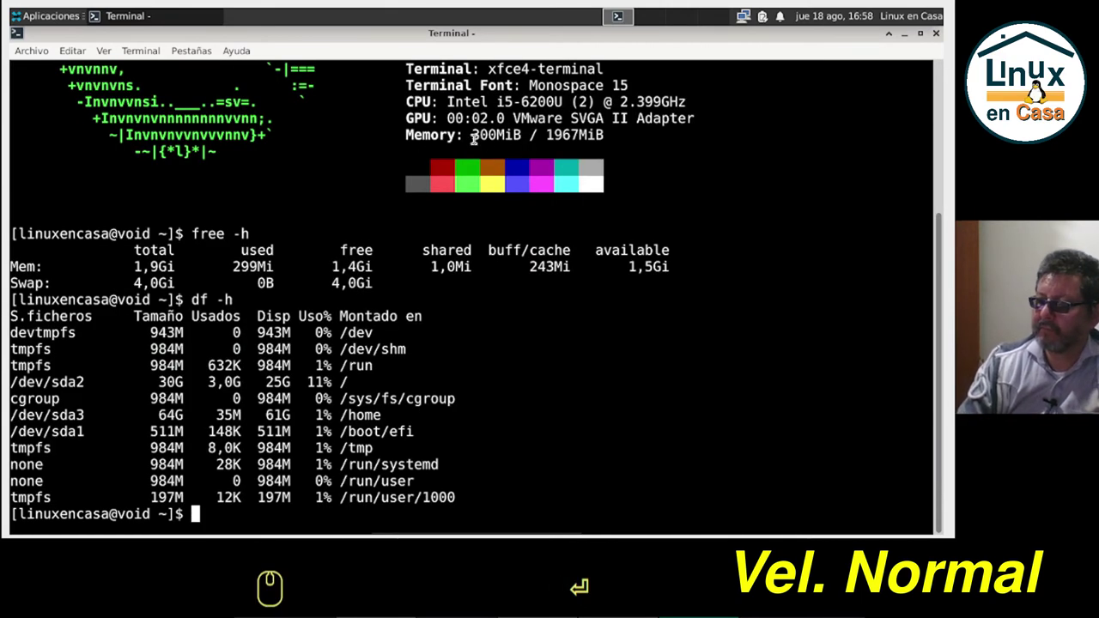
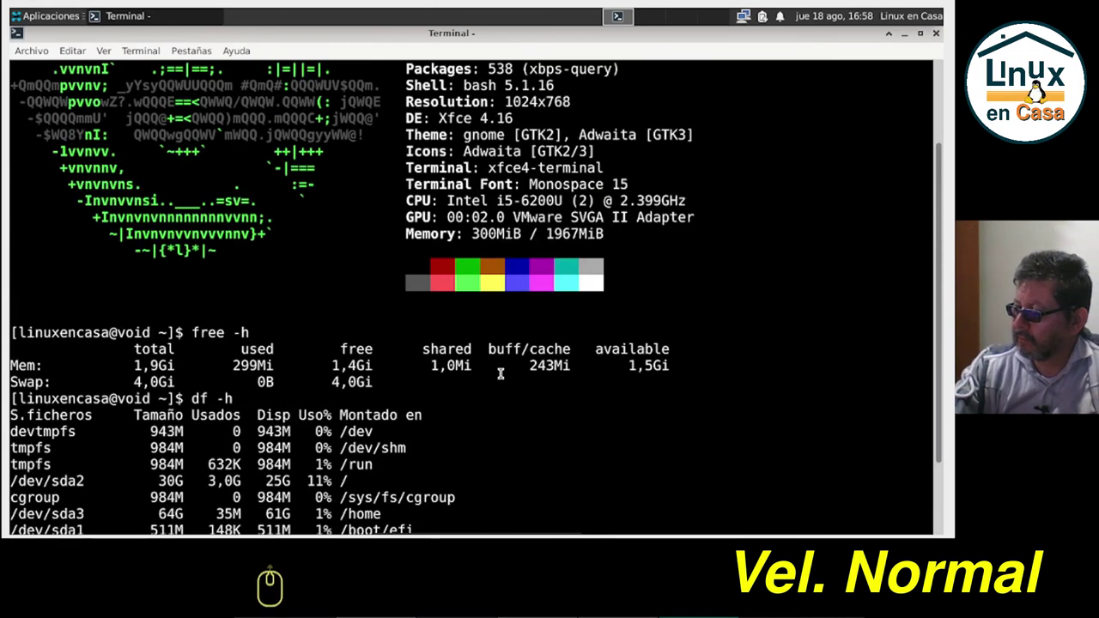
scroll("up", 3)
scroll("up", 3)
type("exit")
End the shell session with exit, closing the terminal window
key("Return")
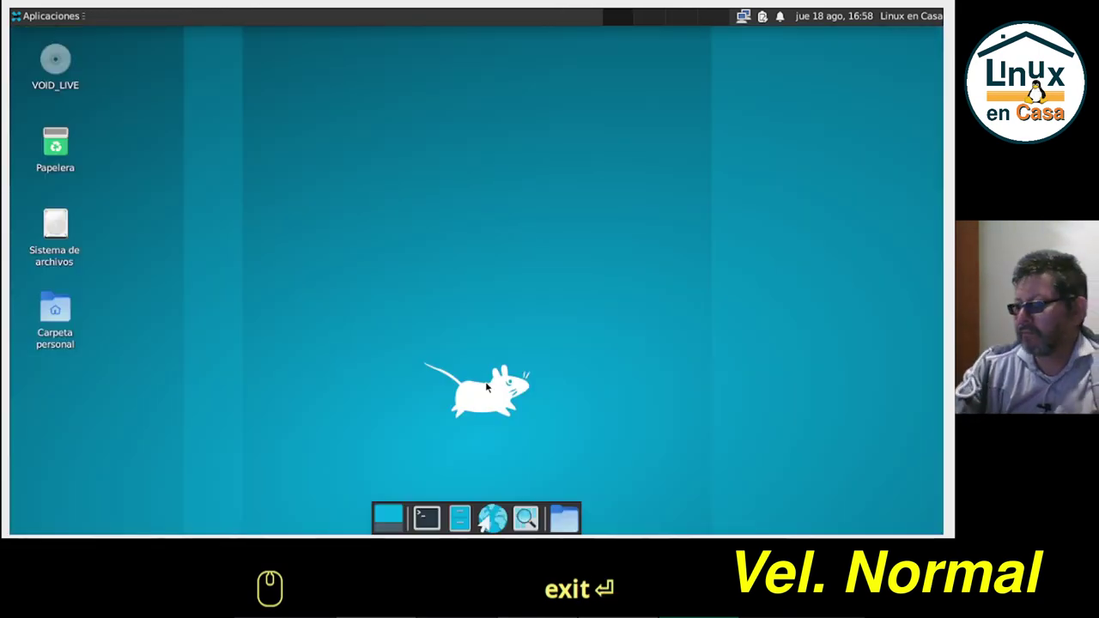
key("Return")
type("exit ↵")
Shut the system down via Log Out > Shut Down in the Aplicaciones menu
left_click_drag(47, 23, 109, 264)
left_click_drag(110, 264, 592, 228)
left_click(593, 228)
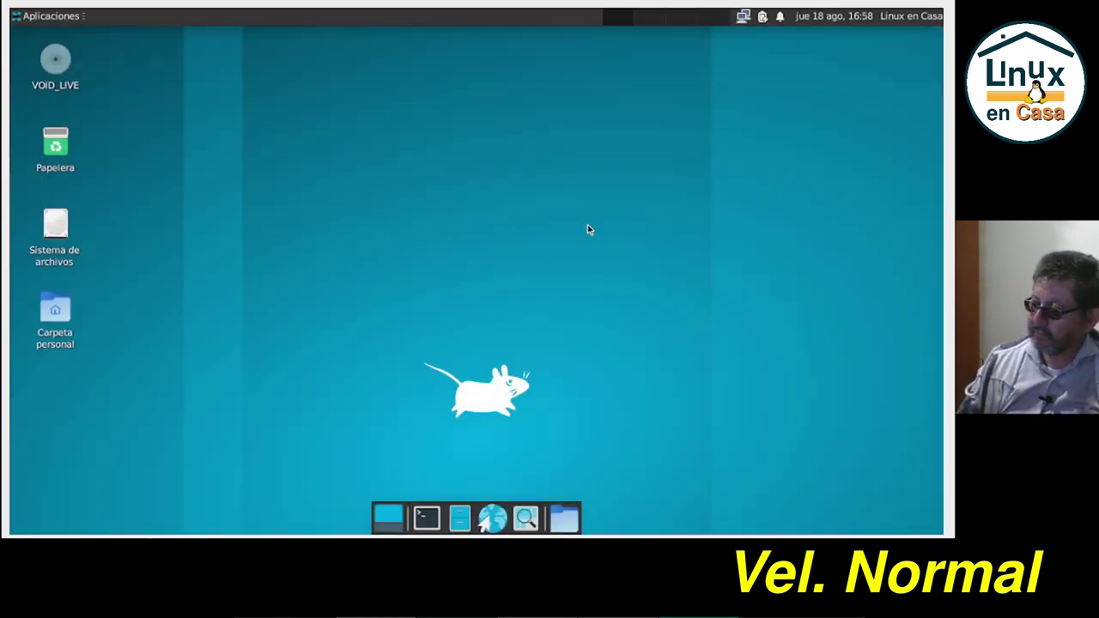